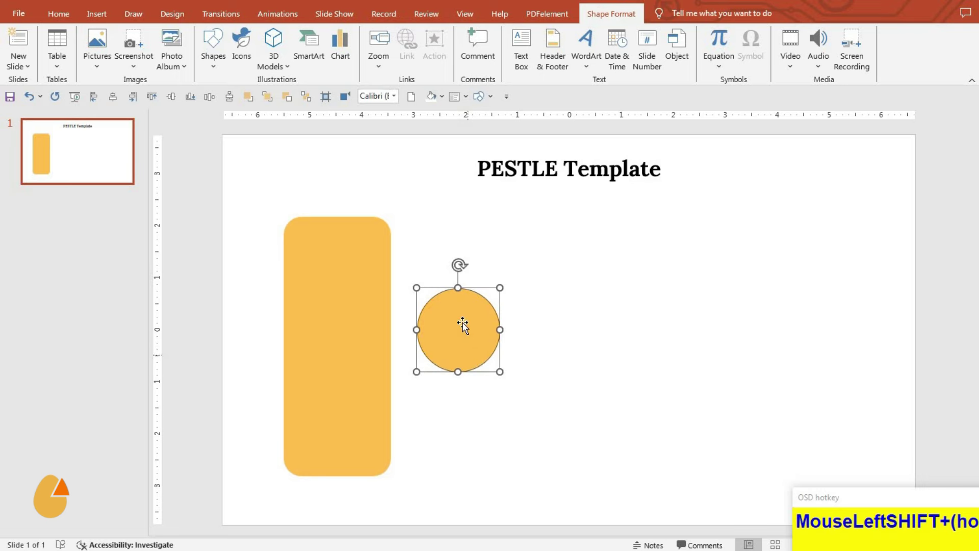
Step: Move the orange circle onto the bottom centre of the tall rounded rectangle to form a bulge
left_click_drag(433, 262, 424, 424)
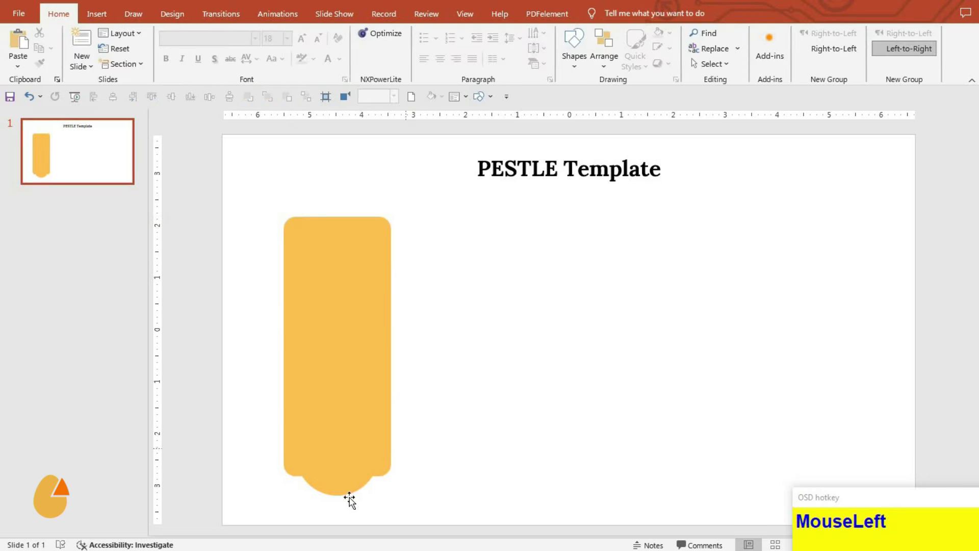
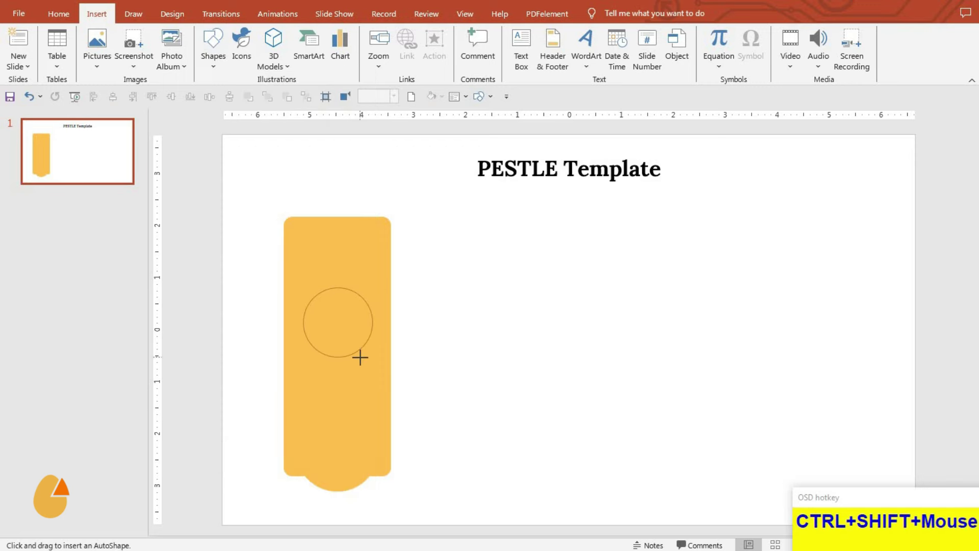
Step: Draw a circle inside the tab and make it white with no outline
left_click_drag(359, 40, 382, 383)
left_click(369, 408)
left_click(345, 430)
left_click(113, 101)
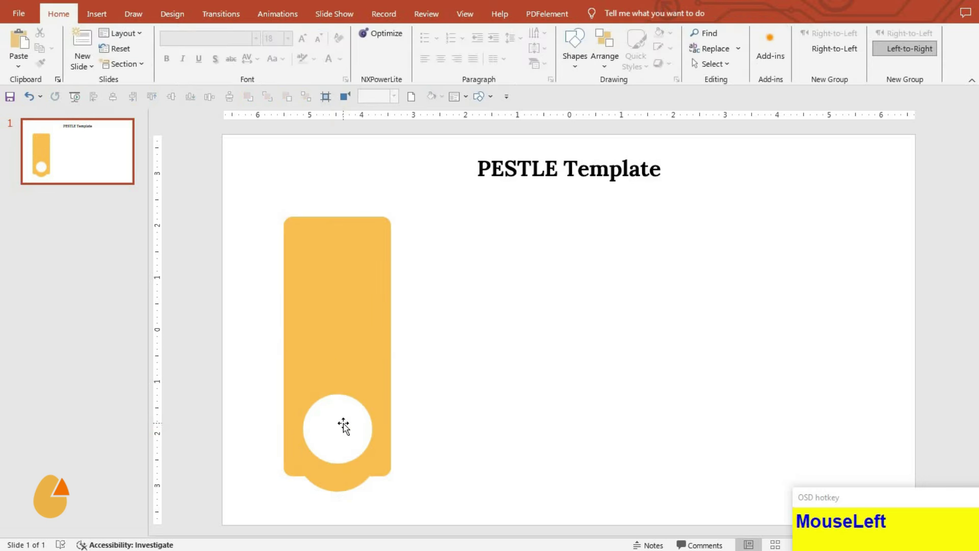
Step: Nudge the white circle down above the bottom bump and select it with the tab
key("Down")
key("Down")
key("Down")
key("Down")
left_click(439, 428)
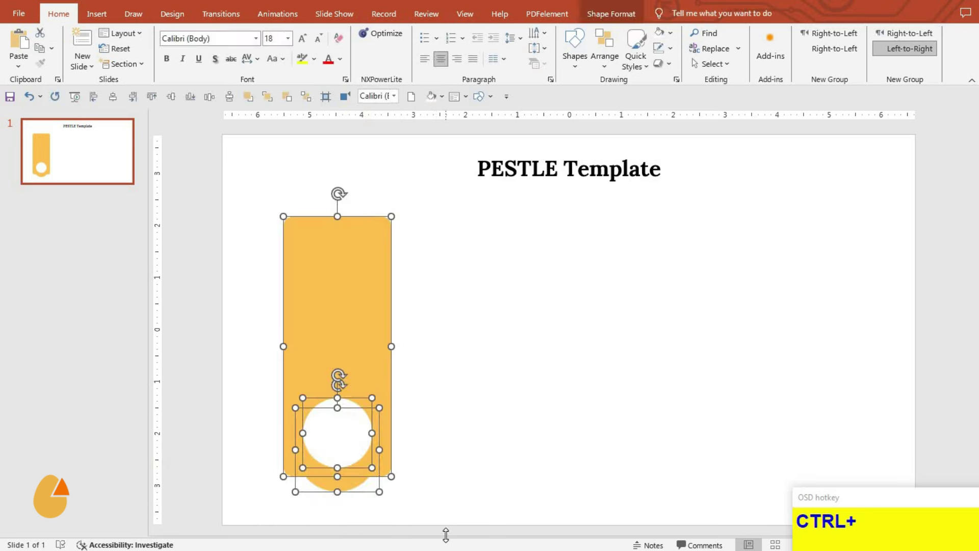
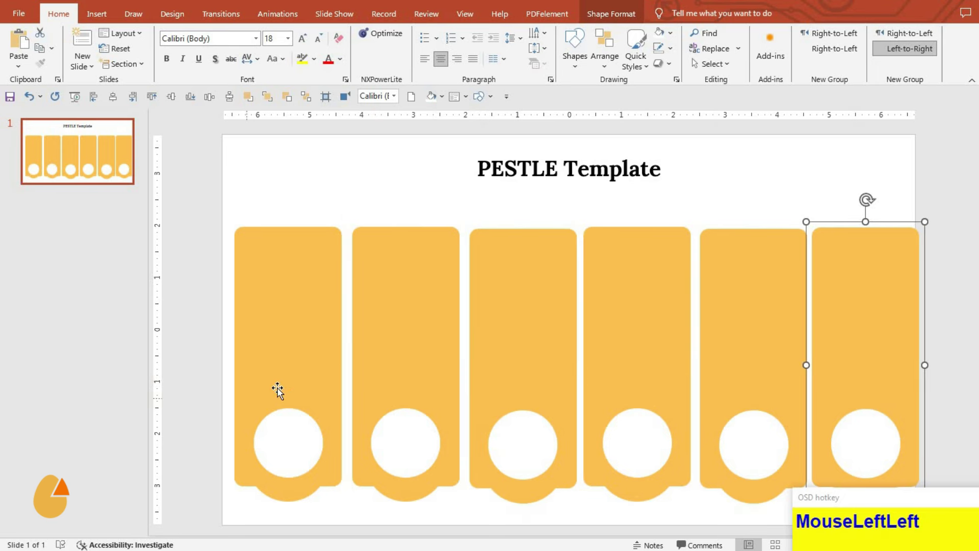
Step: Select the six duplicated tabs one by one and shift the outer ones inward
left_click(282, 393)
double_click(282, 393)
left_click(281, 393)
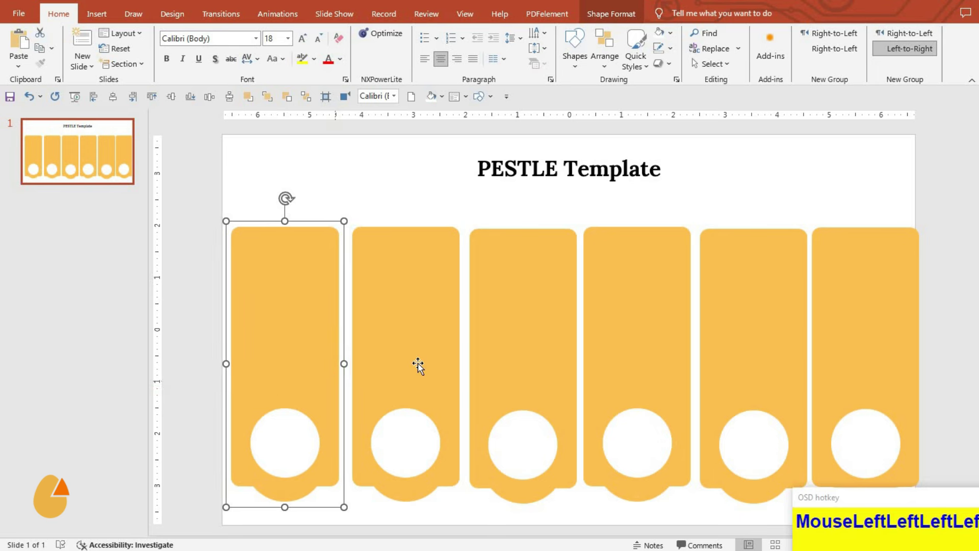
left_click(422, 368)
left_click(422, 369)
double_click(422, 369)
double_click(523, 382)
left_click(520, 382)
left_click(520, 382)
double_click(634, 389)
left_click(747, 386)
left_click(775, 374)
double_click(775, 374)
type("MouseLeftLeftLeftLef")
left_click(845, 382)
left_click(833, 382)
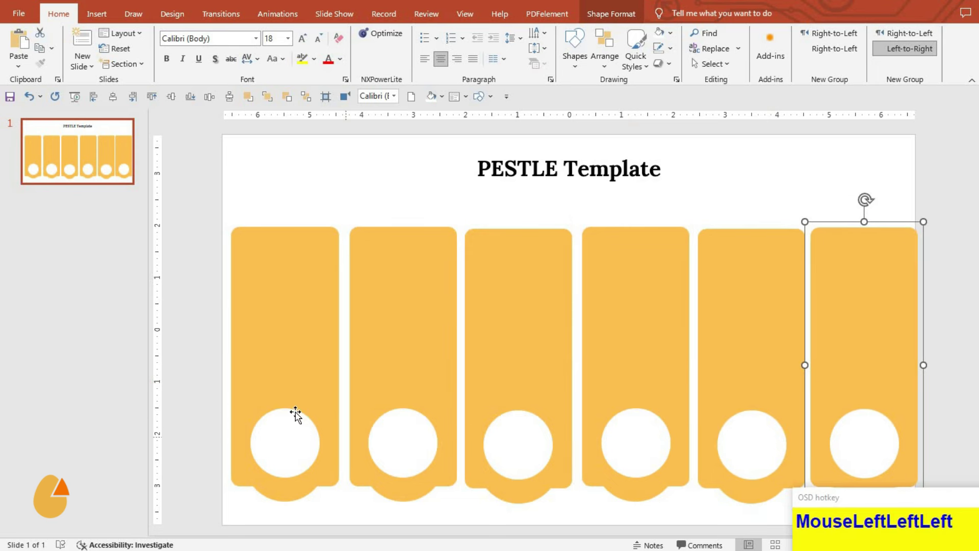
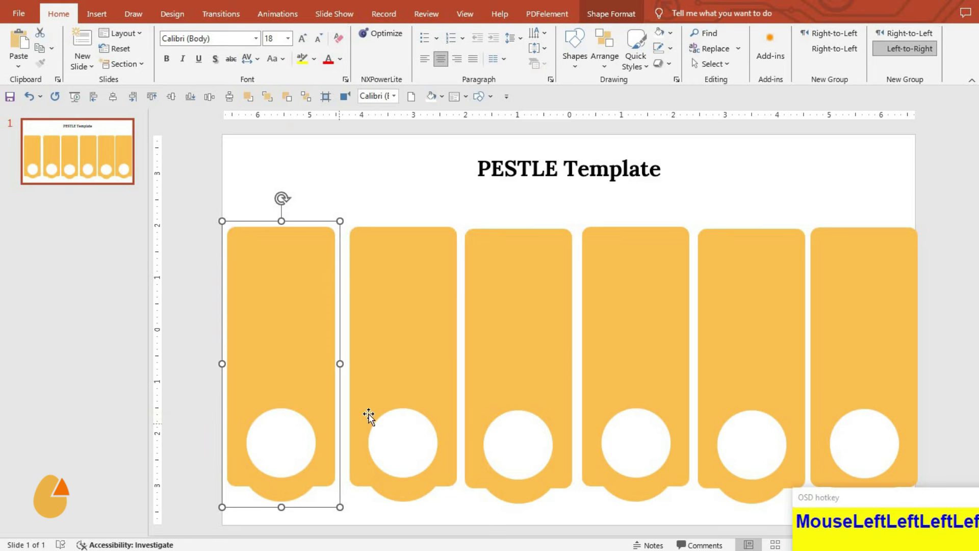
Step: Distribute the six tabs horizontally across the slide and group them with Ctrl+G
left_click(484, 402)
left_click(670, 390)
left_click(877, 377)
left_click(867, 371)
left_click_drag(178, 104, 216, 105)
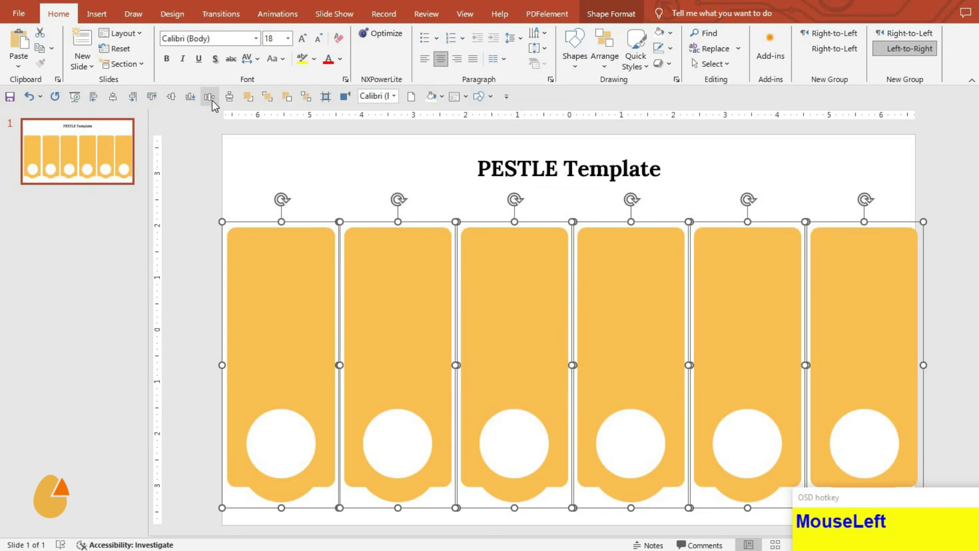
key("Left")
key("Left")
key("Left")
key("Left")
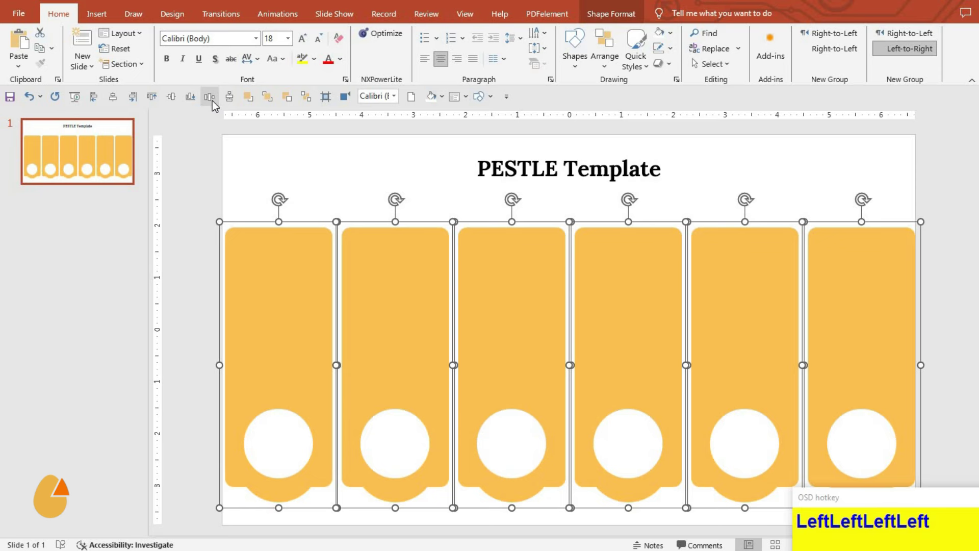
key("ctrl+g")
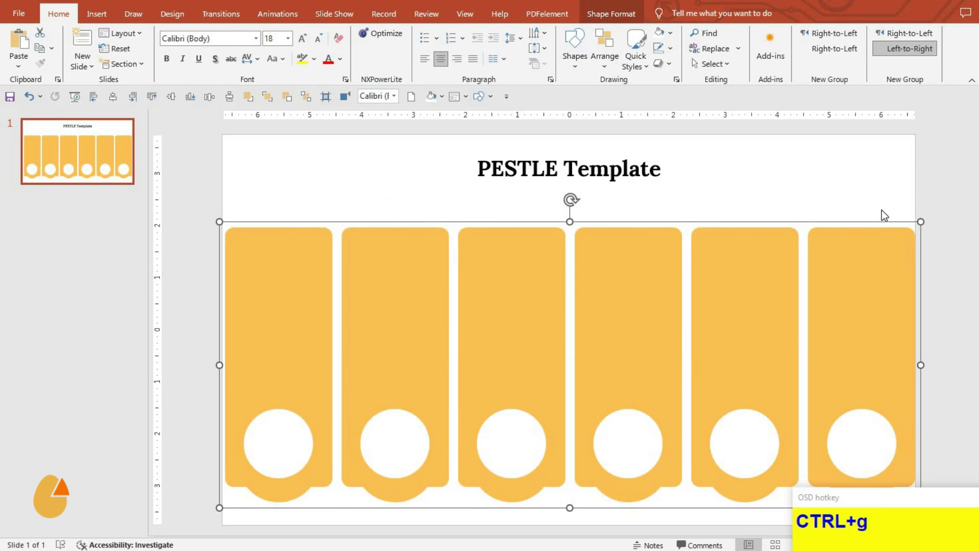
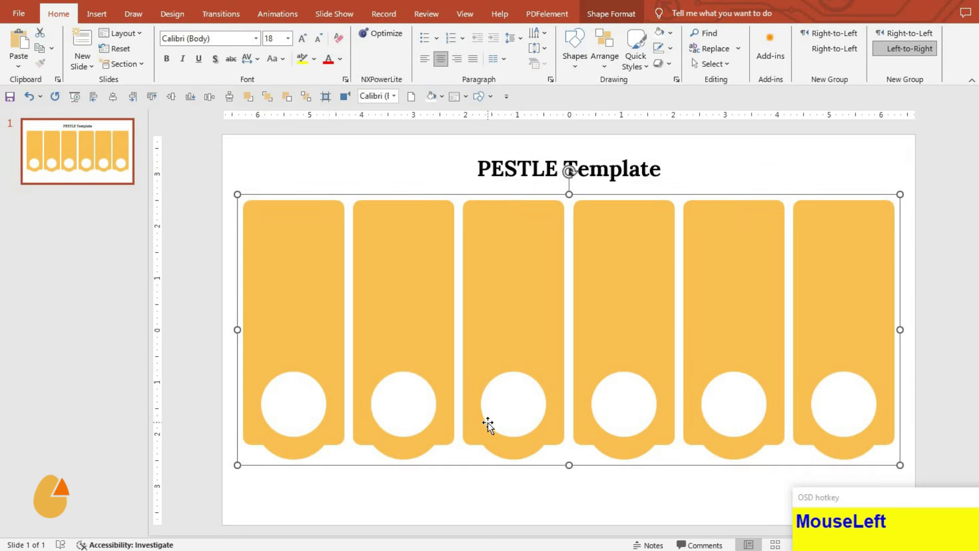
Step: Nudge the tab group down below the title, then ungroup it for recolouring
type("MouseLeftDownDown")
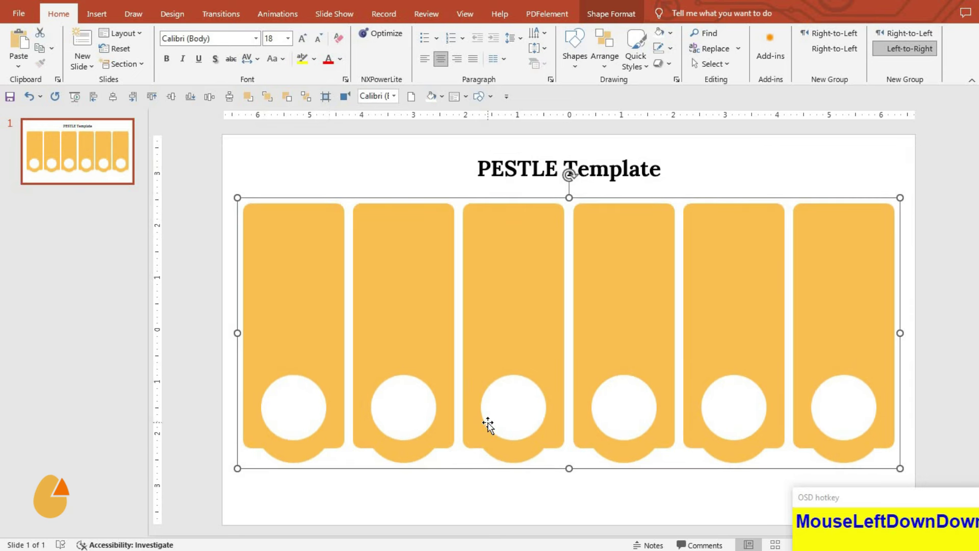
type("MouseLeftDownDown")
type("MouseLeftDownDown")
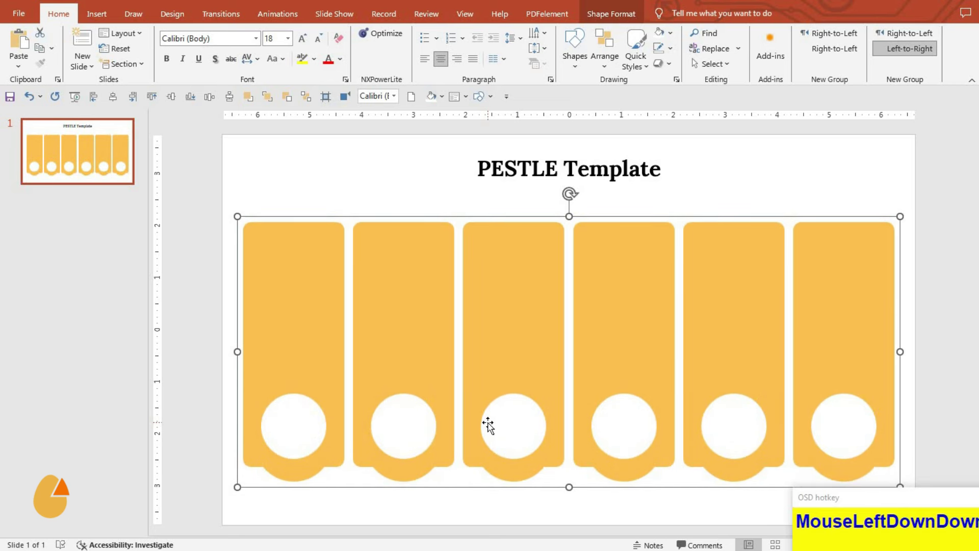
key("ctrl+shift+g")
Step: Fill the fourth and fifth tabs orange-red and orange from the Shape Fill palette
left_click_drag(497, 511, 370, 39)
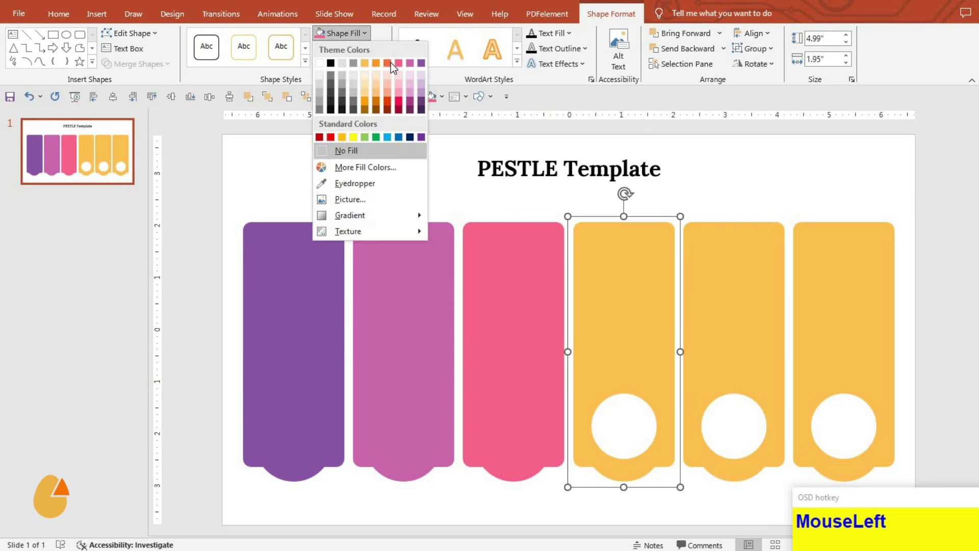
left_click(527, 145)
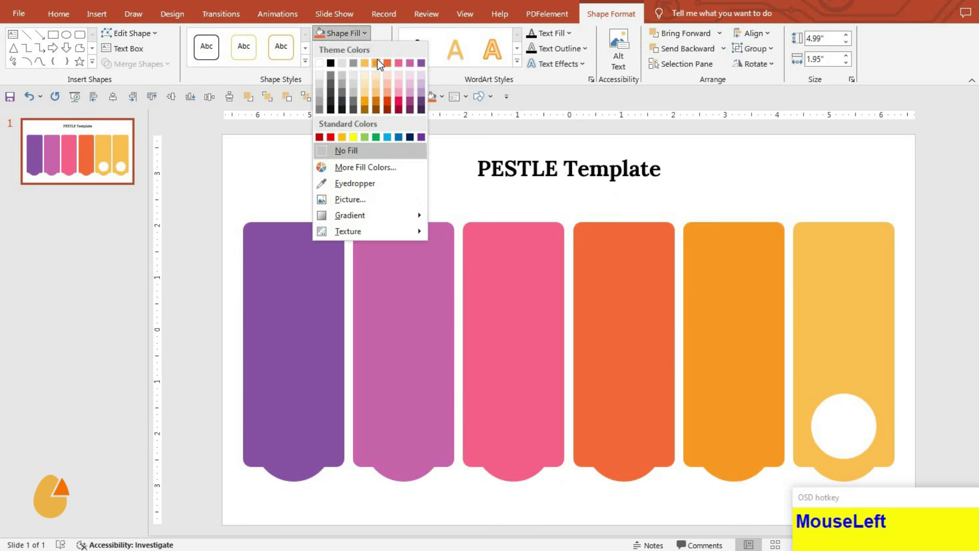
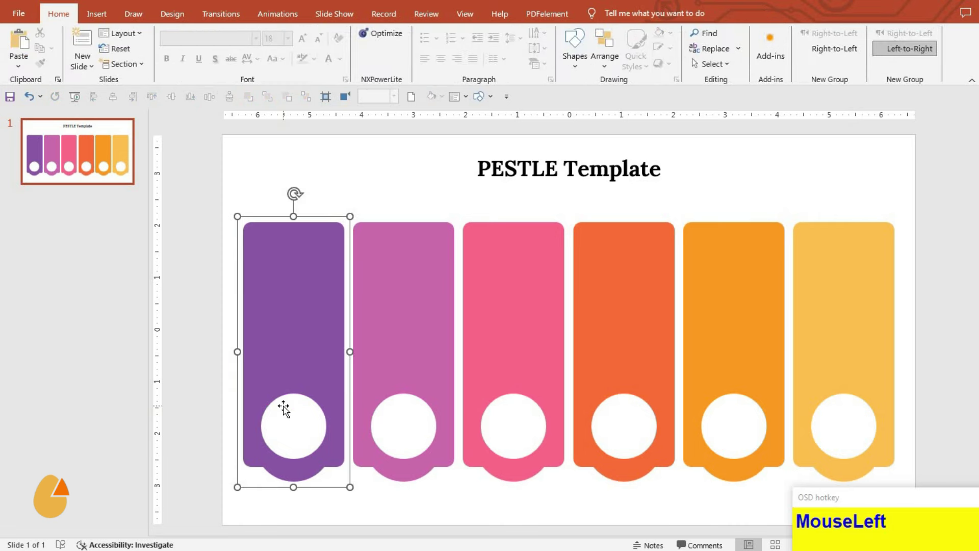
Step: Shift-select all six coloured tabs and group them into one object
left_click(615, 385)
left_click(523, 399)
left_click(673, 408)
left_click(806, 389)
left_click(830, 381)
left_click(176, 103)
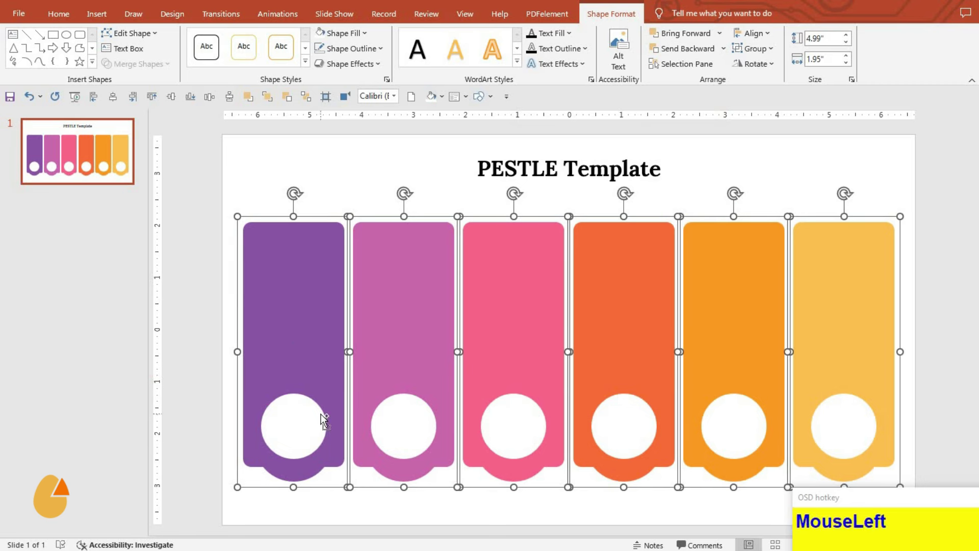
key("ctrl+g")
Step: Nudge the grouped tab row up and down to settle it beneath the title
key("Down")
key("Up")
key("Down")
key("Down")
key("Down")
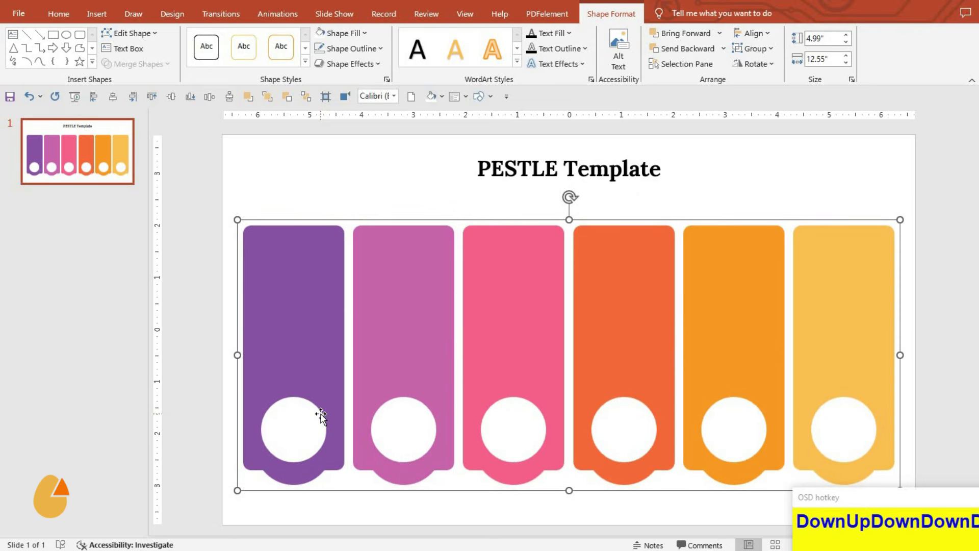
key("Up")
key("Up")
key("Up")
key("Up")
key("Up")
key("Up")
key("Up")
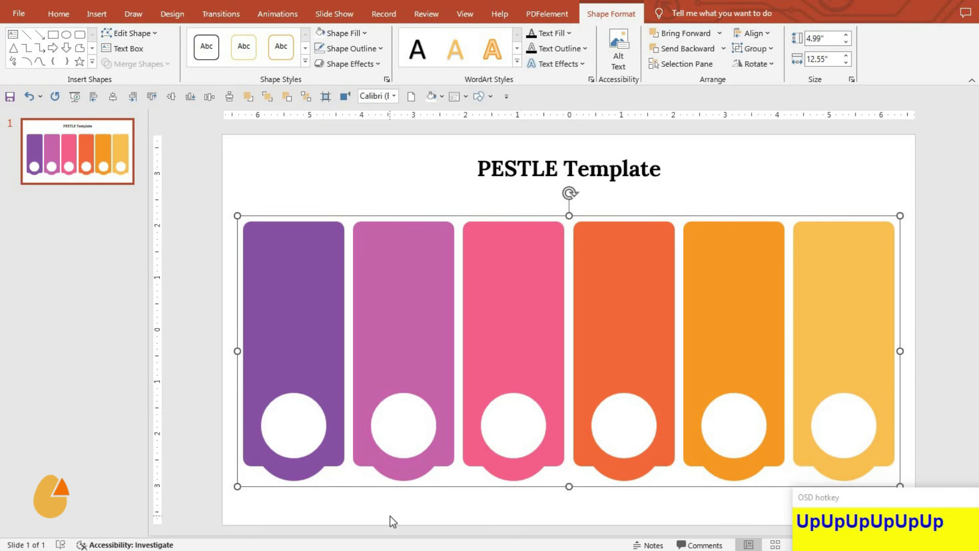
Step: Select every part of the labelled infographic, group it and reposition it on the slide
left_click_drag(393, 520, 940, 518)
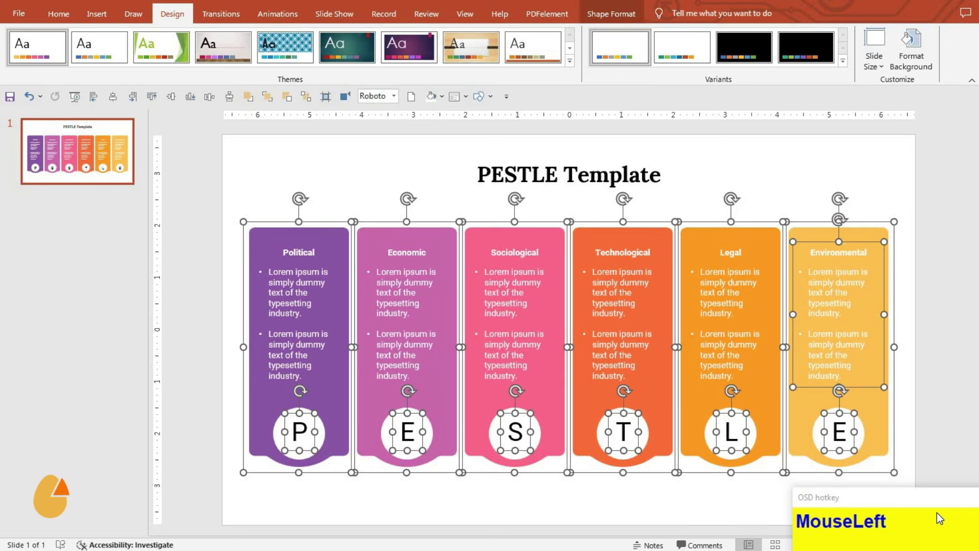
key("ctrl+g")
left_click_drag(141, 113, 371, 468)
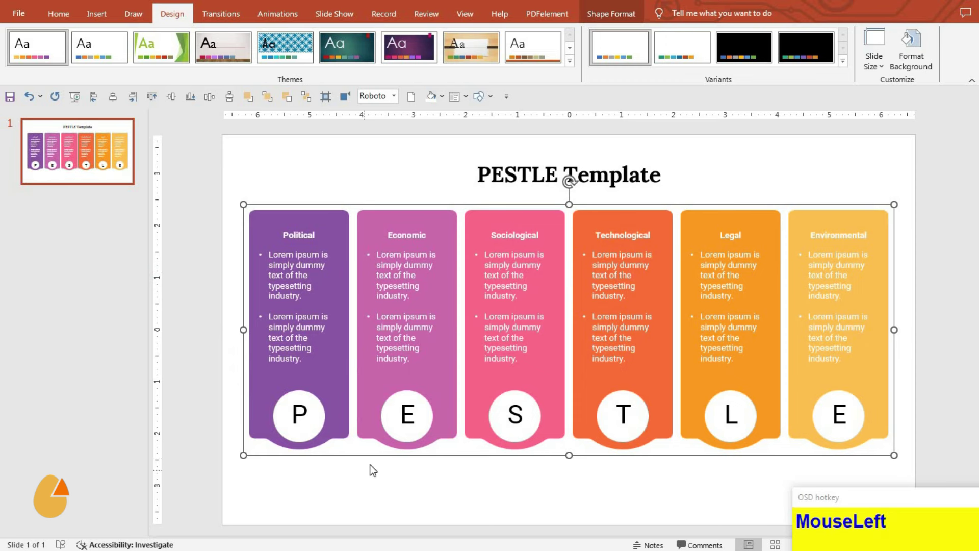
Step: Nudge the grouped infographic slightly lower beneath the title and deselect it
key("Down")
key("Down")
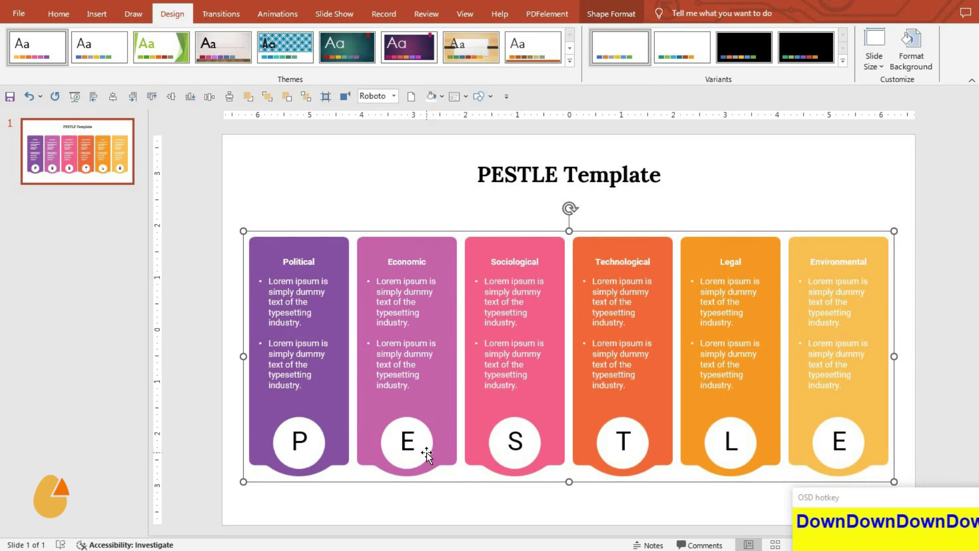
left_click(463, 516)
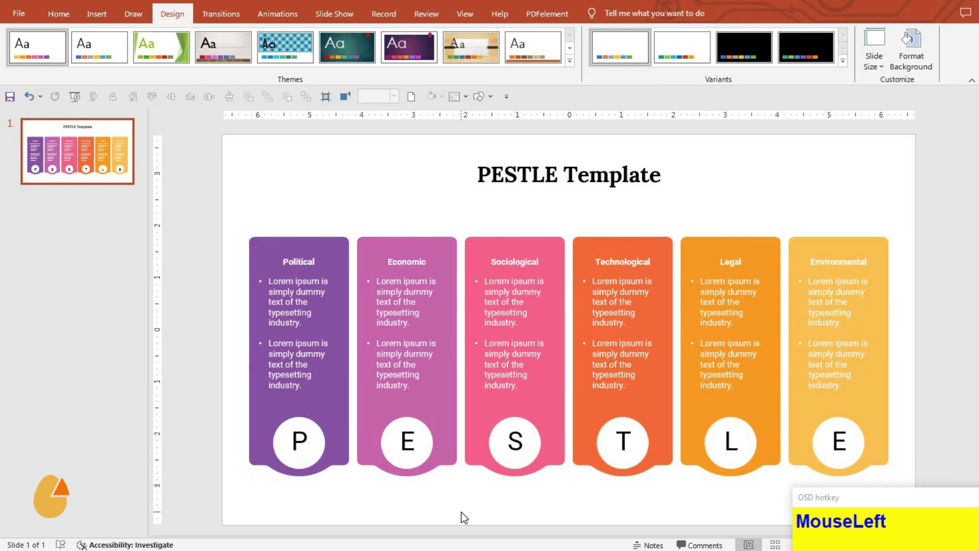